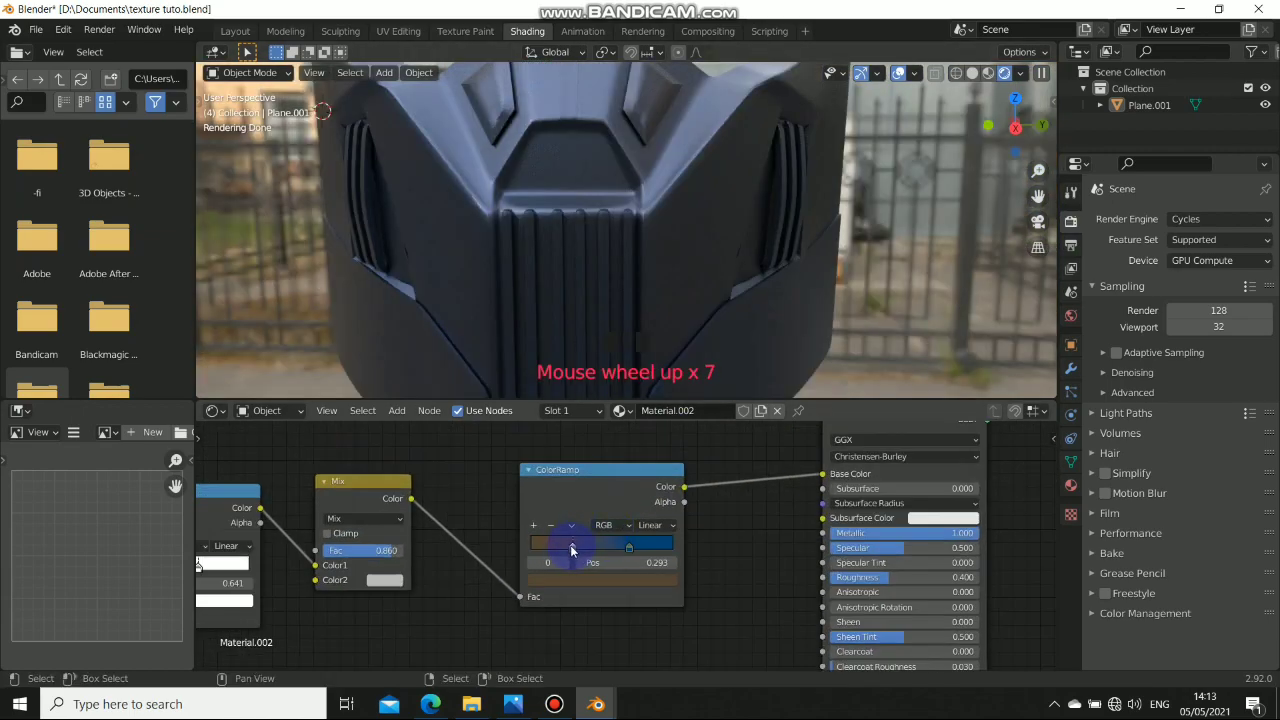
Orbit and zoom around the mask to inspect the material before building edge wear.
drag(594, 554, 727, 286)
middle_click(761, 290)
drag(727, 286, 658, 212)
scroll(down, 3)
middle_click(724, 191)
scroll(up, 3)
drag(709, 228, 685, 234)
scroll(up, 3)
drag(680, 247, 431, 510)
click(431, 510)
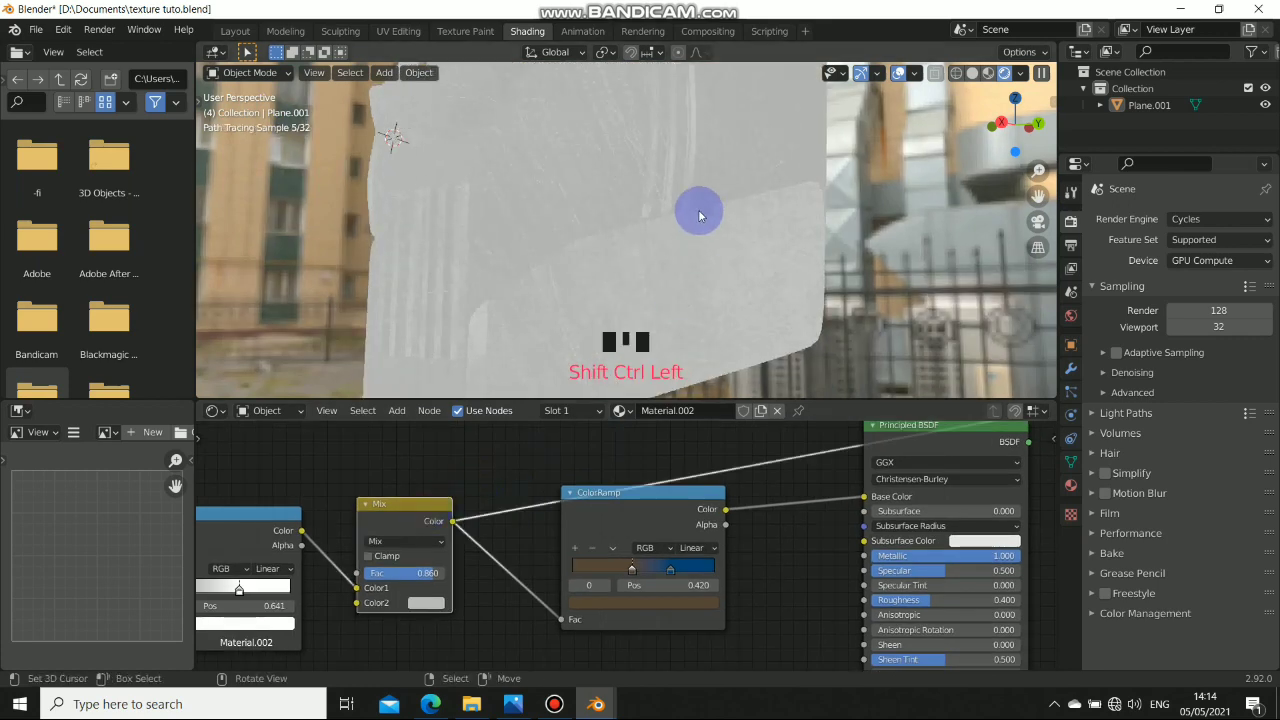
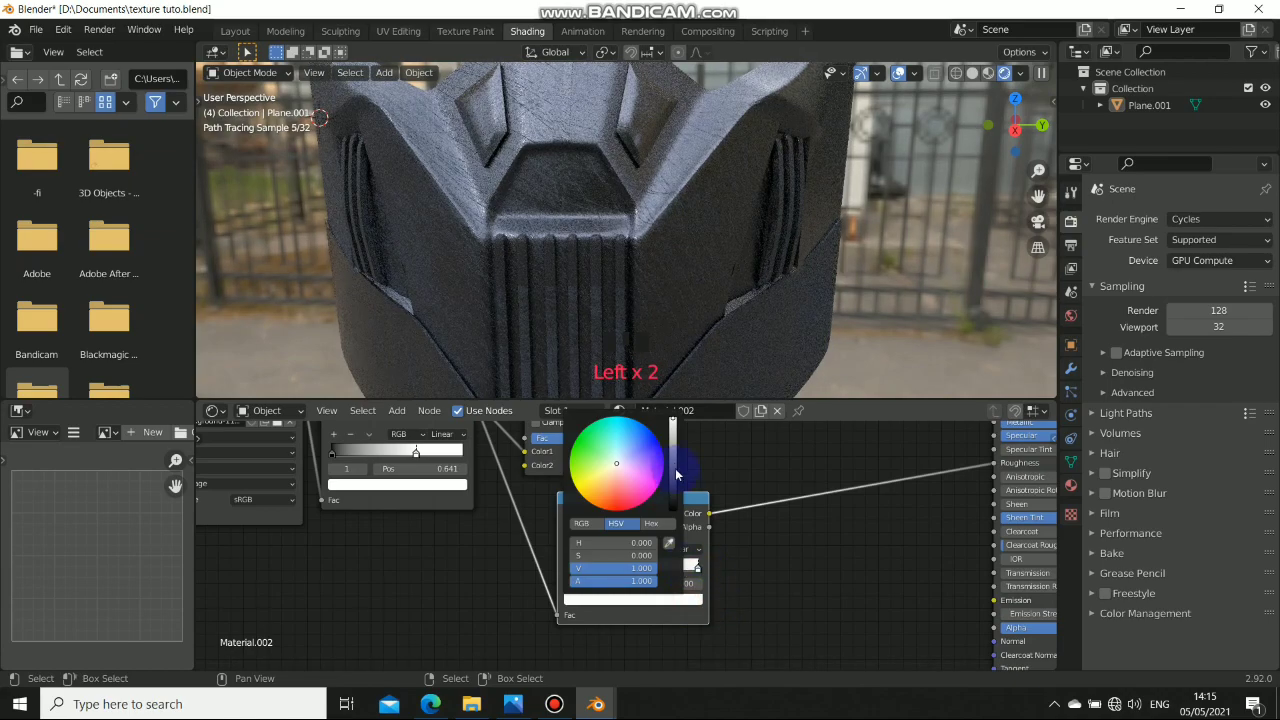
Frame the mask, preview the speckled dirt mask on it, and start adding a Bevel input node.
drag(683, 238, 752, 224)
scroll(down, 3)
middle_click(644, 247)
drag(674, 566, 570, 573)
click(570, 573)
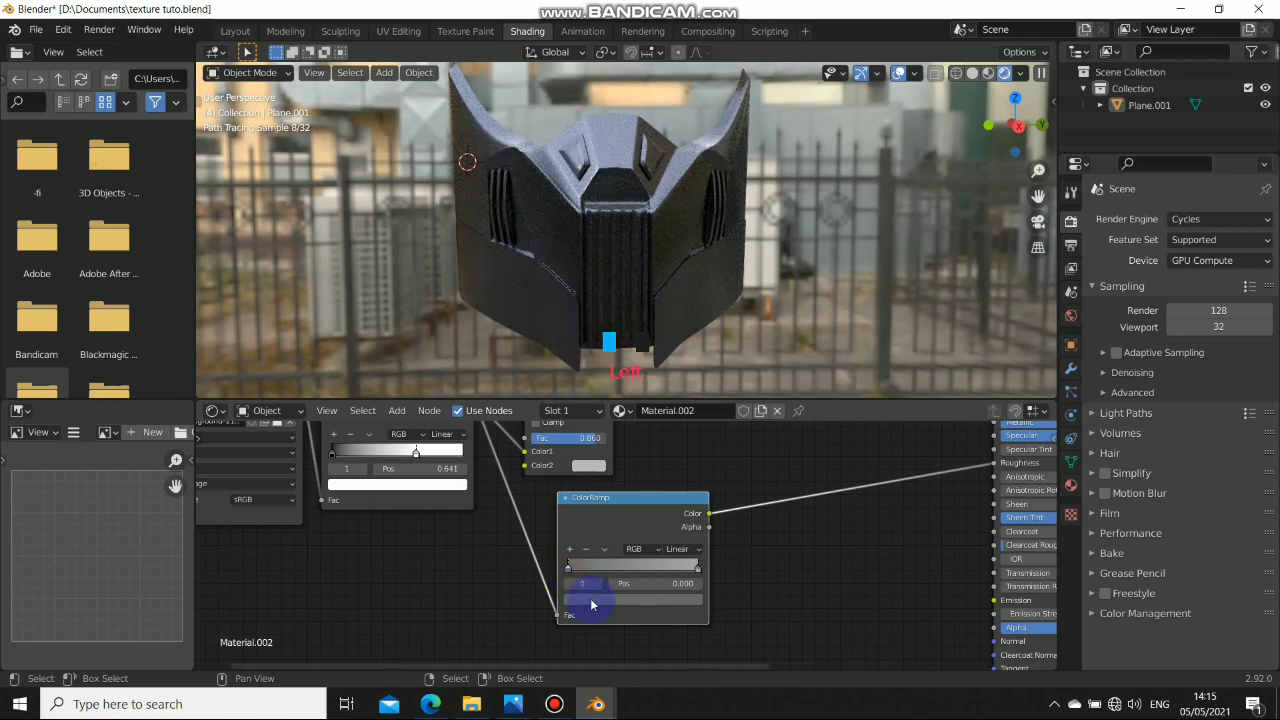
click(593, 602)
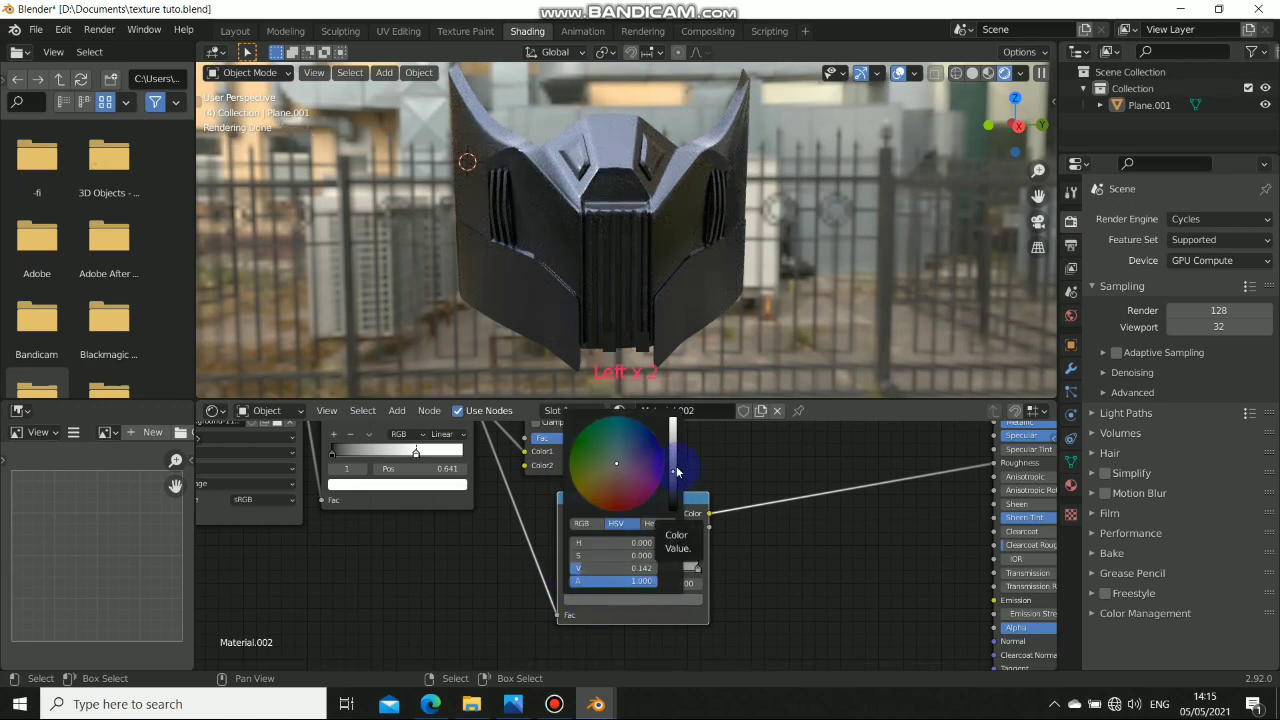
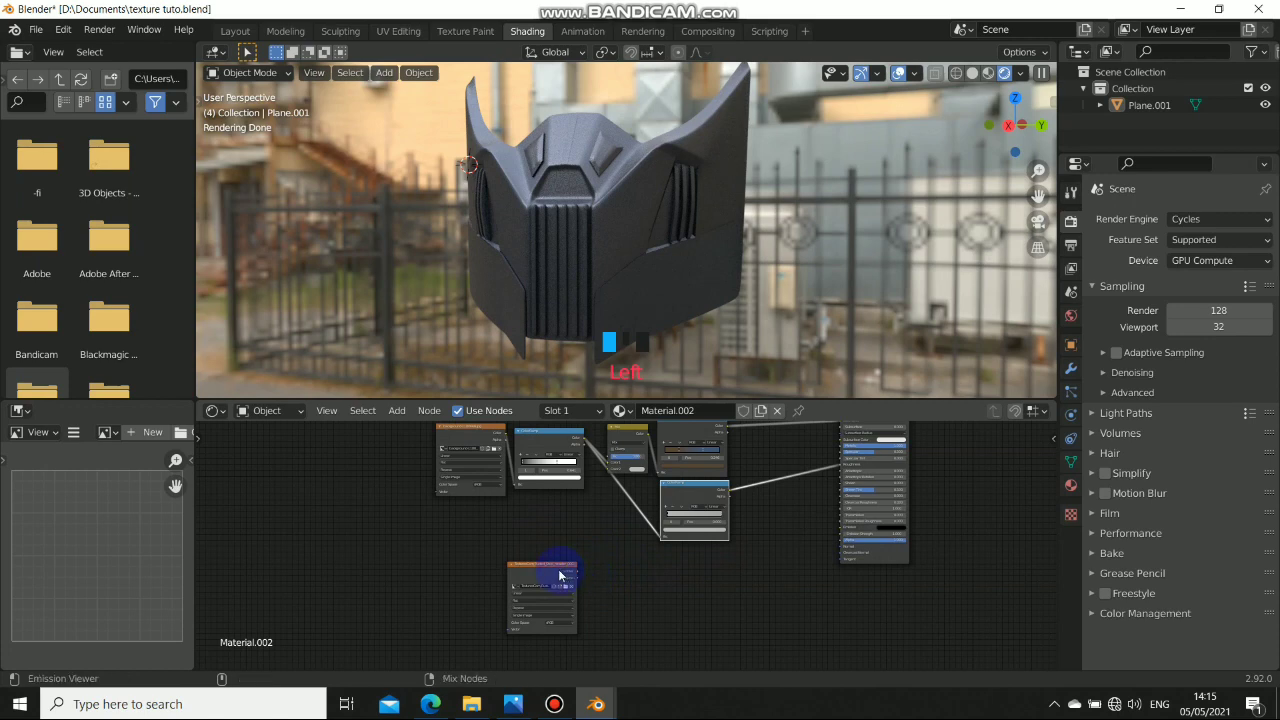
drag(559, 575, 574, 569)
middle_click(574, 569)
key(shift+a)
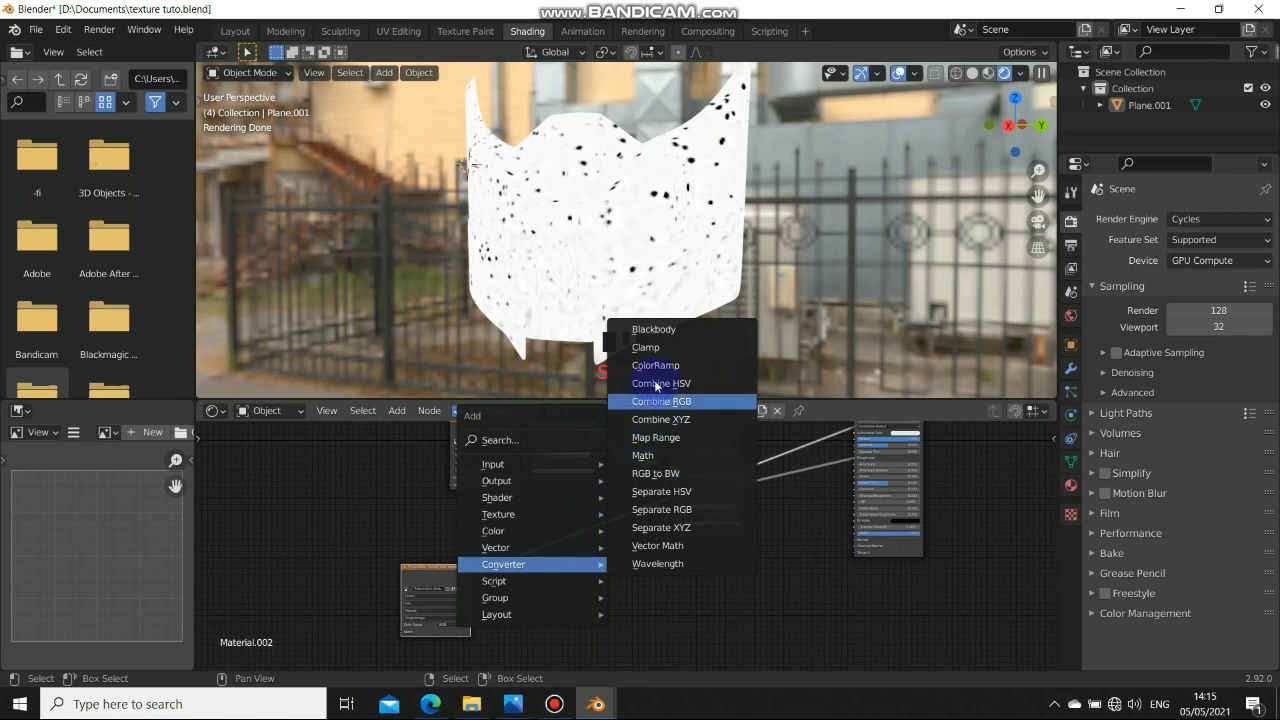
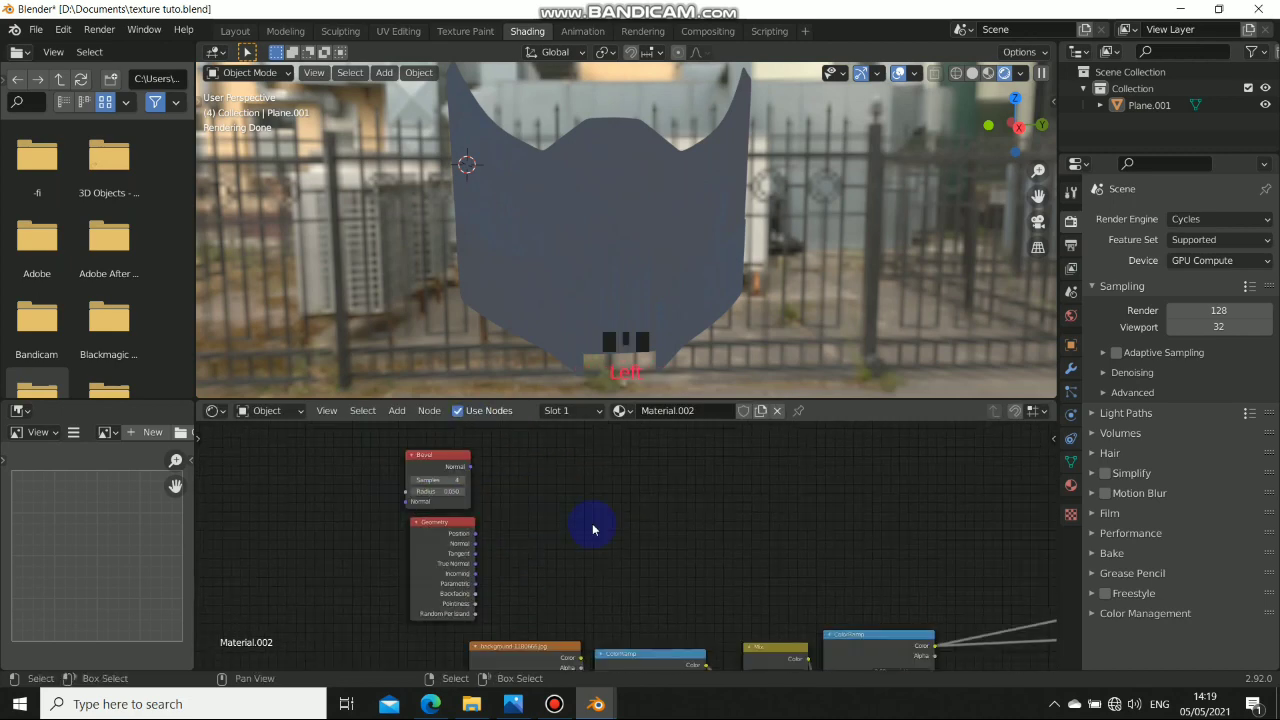
Add the Bevel node and link its Normal output into the edge-wear node chain.
key(shift+a)
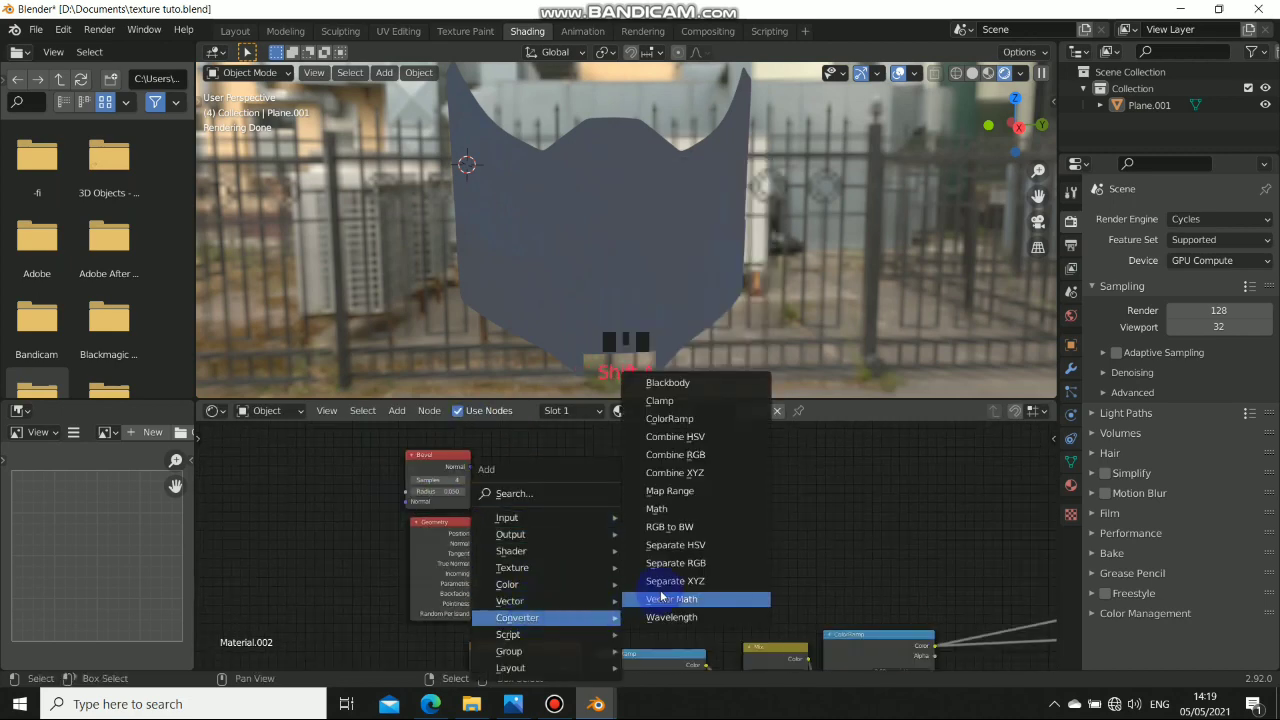
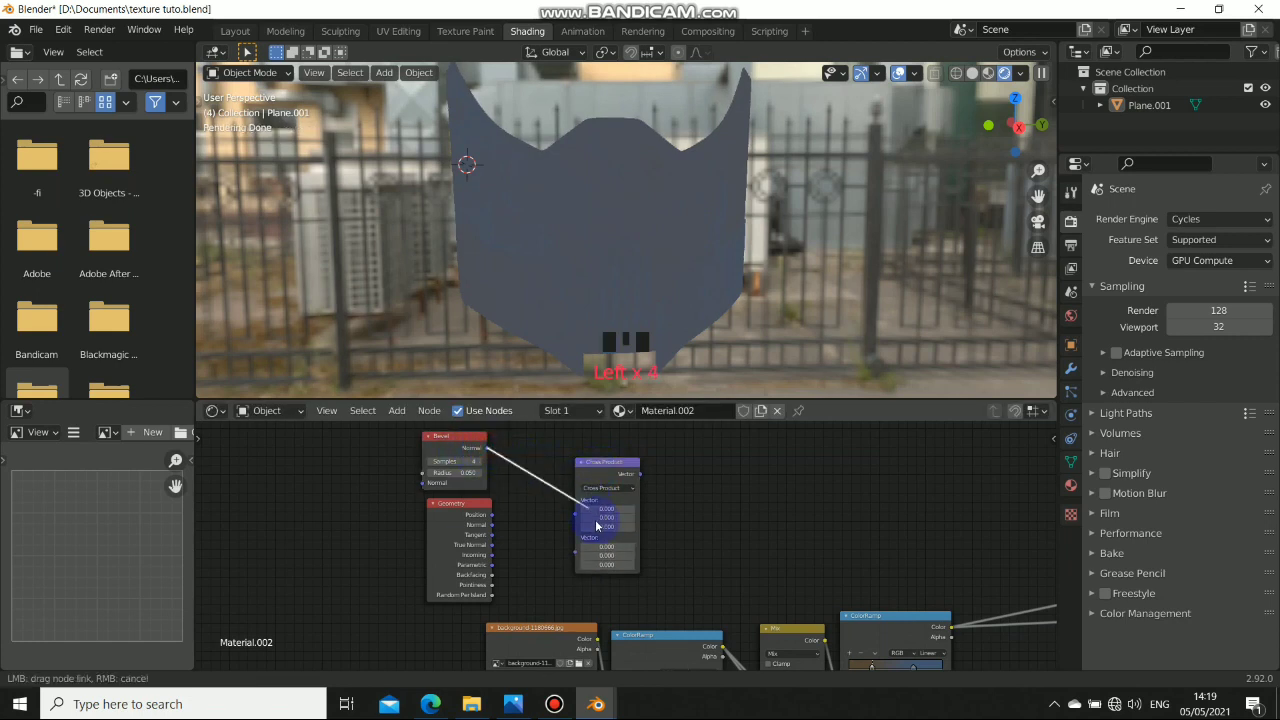
drag(508, 533, 540, 546)
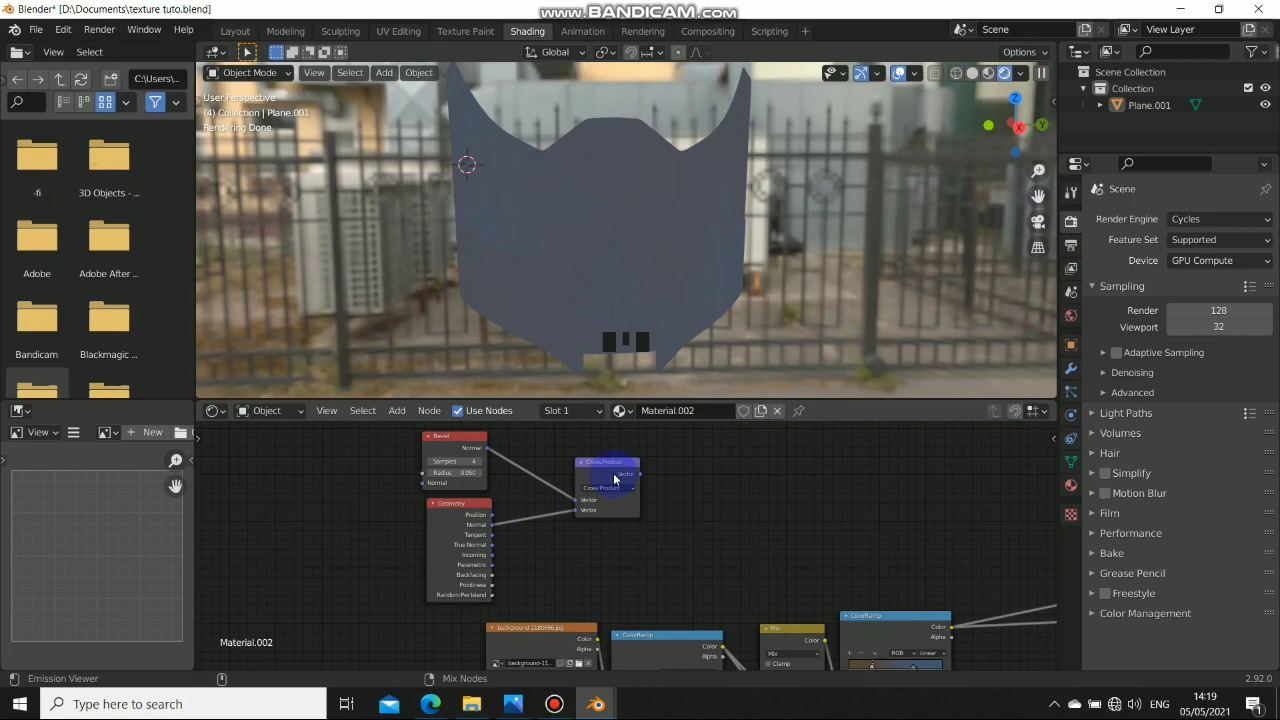
Preview the Bevel node's output on the mask and inspect it from the side.
click(617, 477)
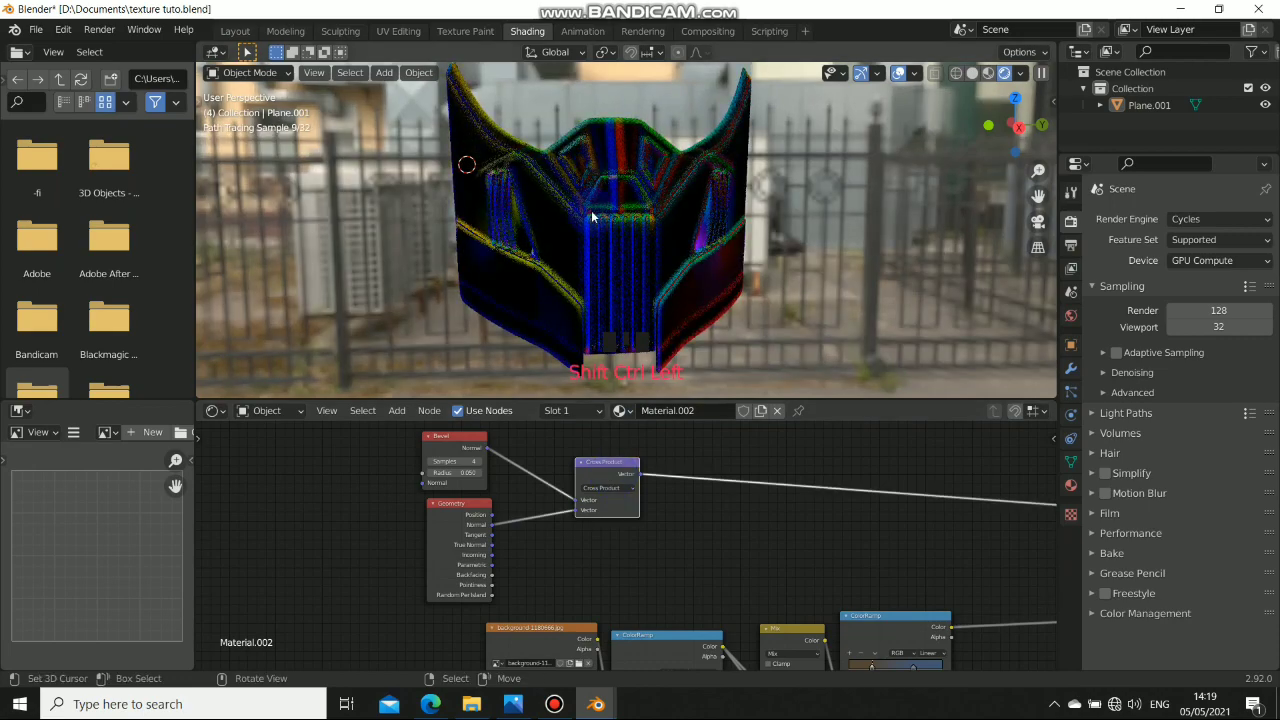
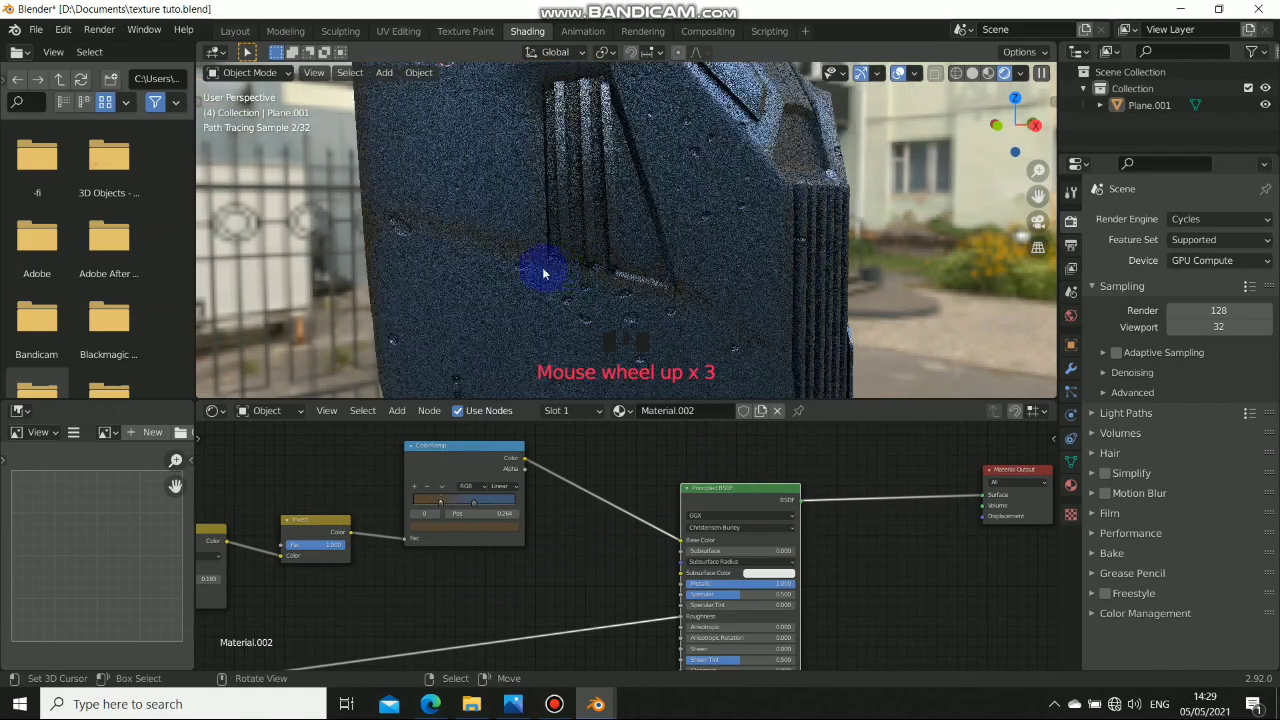
drag(469, 228, 801, 225)
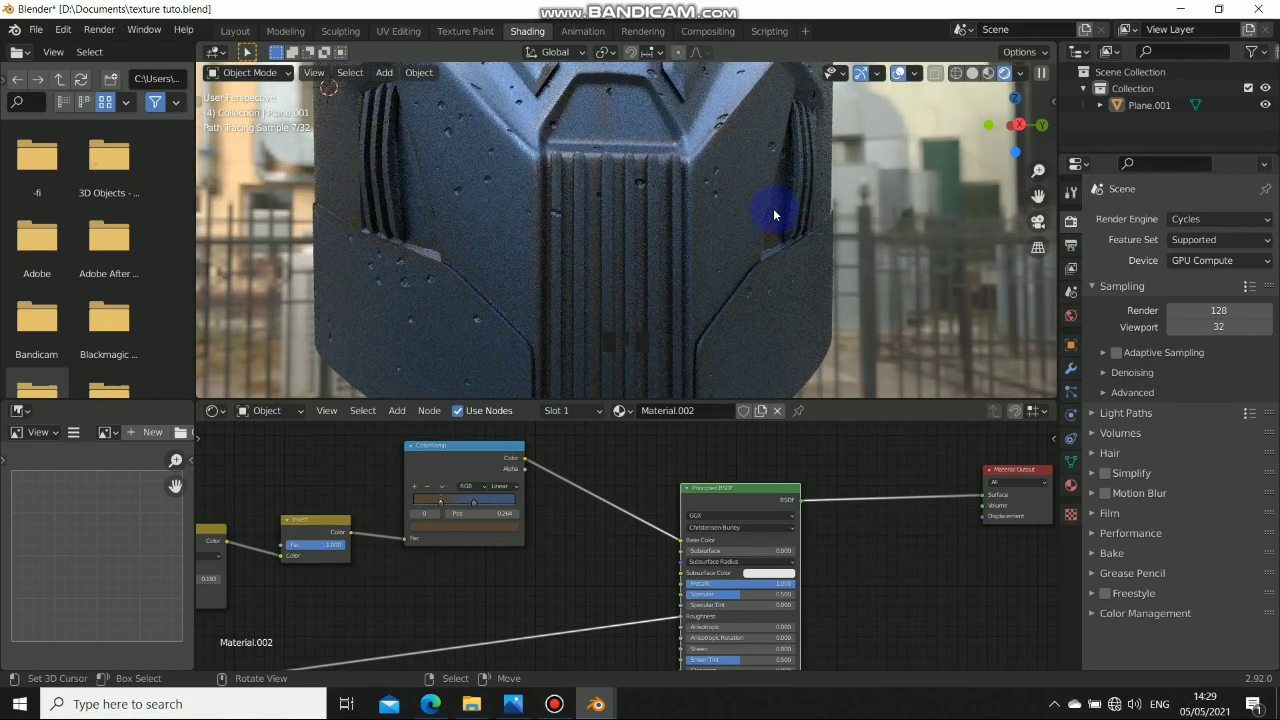
middle_click(671, 229)
scroll(down, 3)
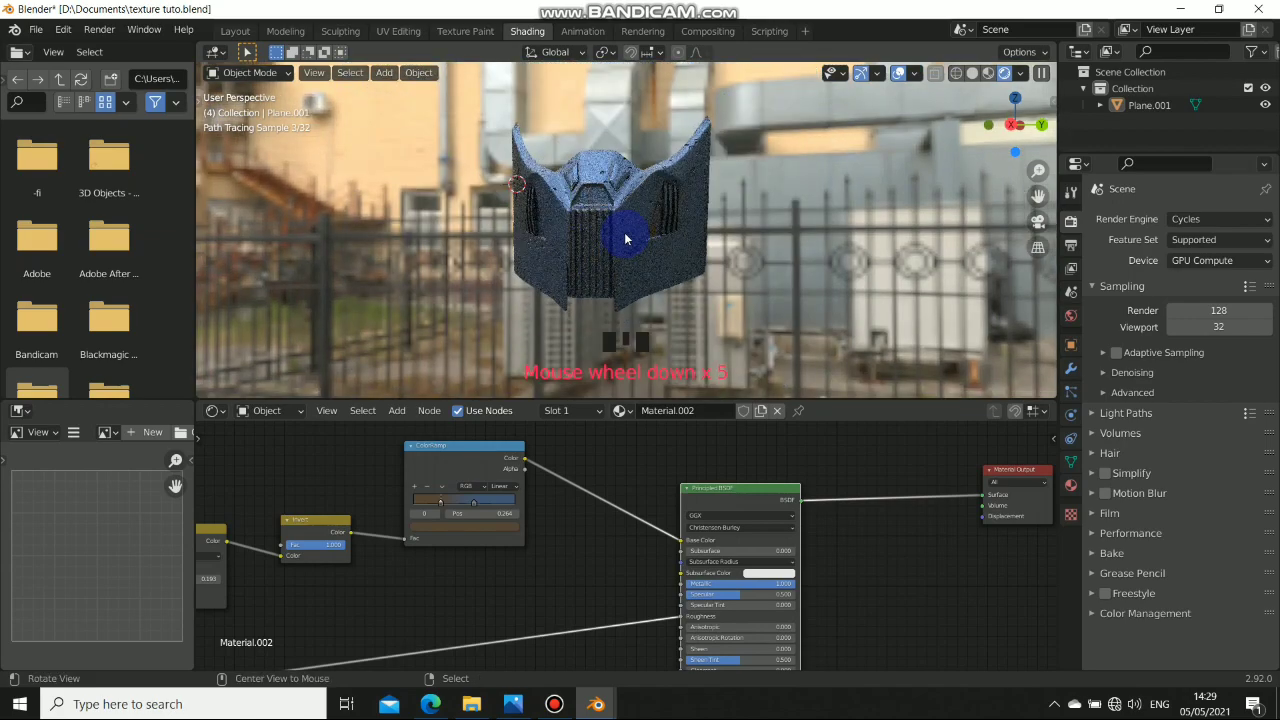
drag(654, 254, 691, 182)
Check the render from the upper edge, then move on to the Texture Paint workspace.
scroll(up, 3)
drag(623, 242, 644, 499)
scroll(down, 3)
drag(603, 553, 587, 460)
click(587, 460)
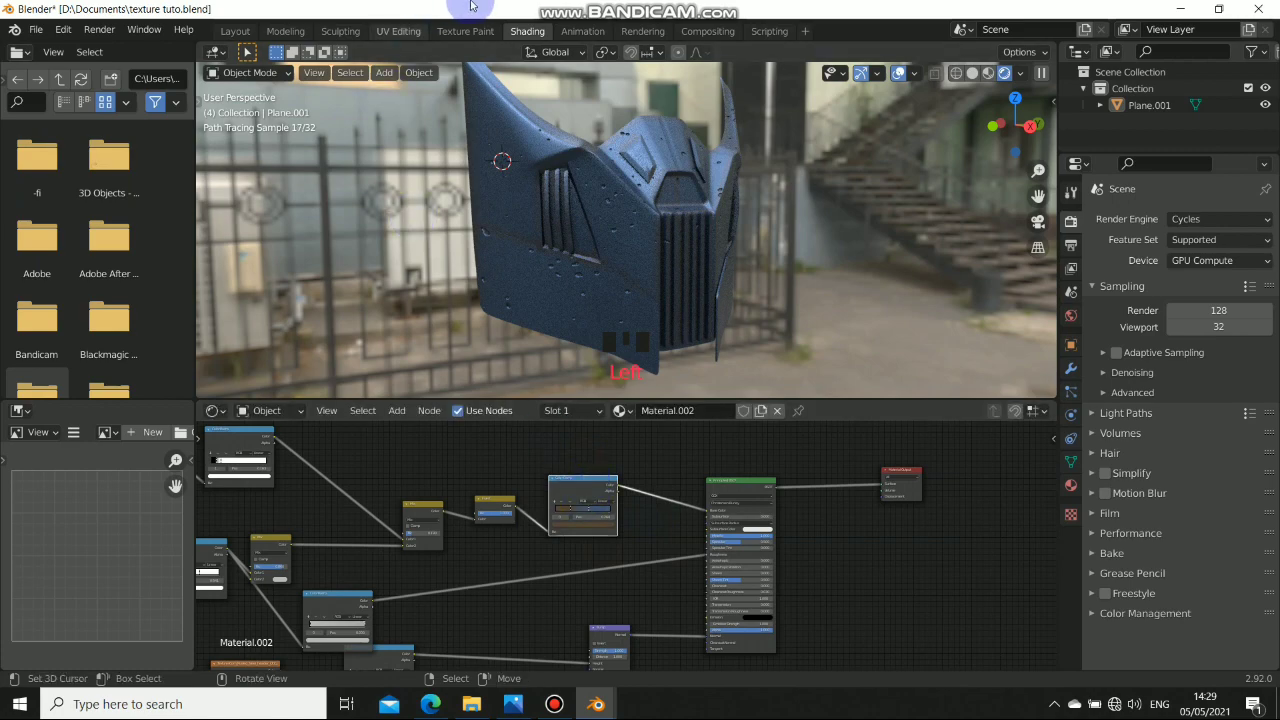
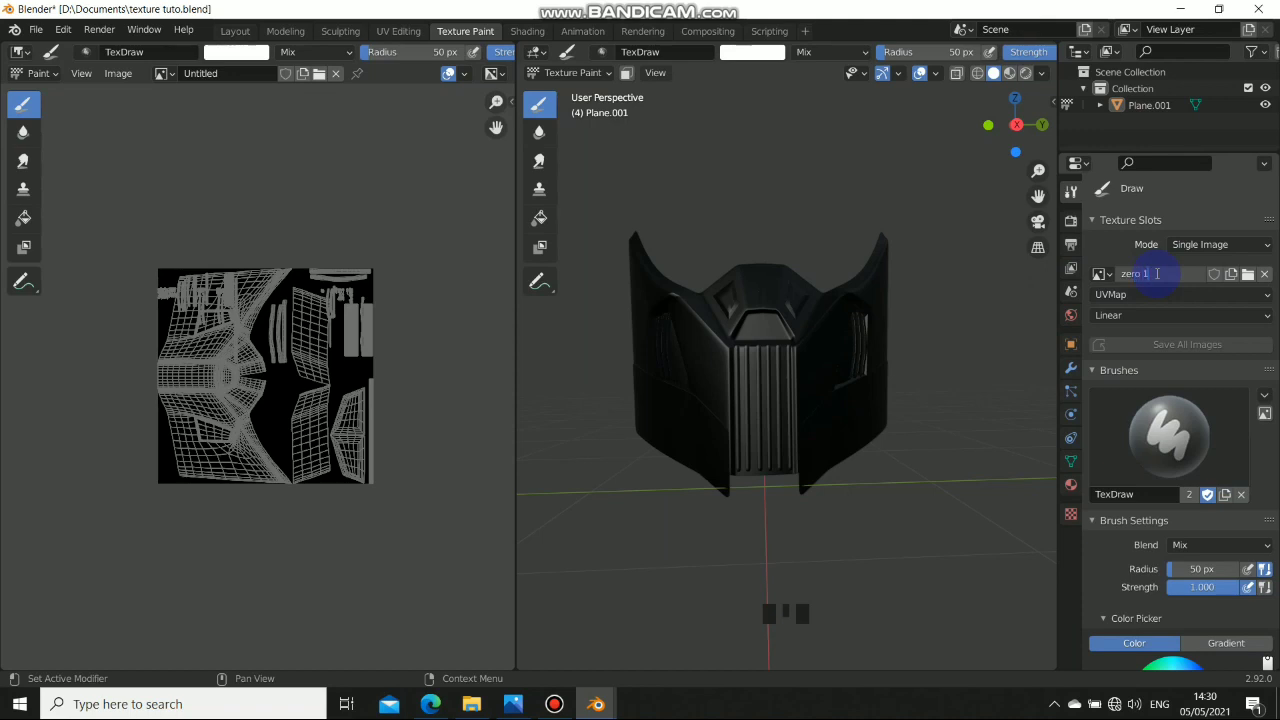
Confirm the new blank paint image with the name 'zero 11'.
key(1)
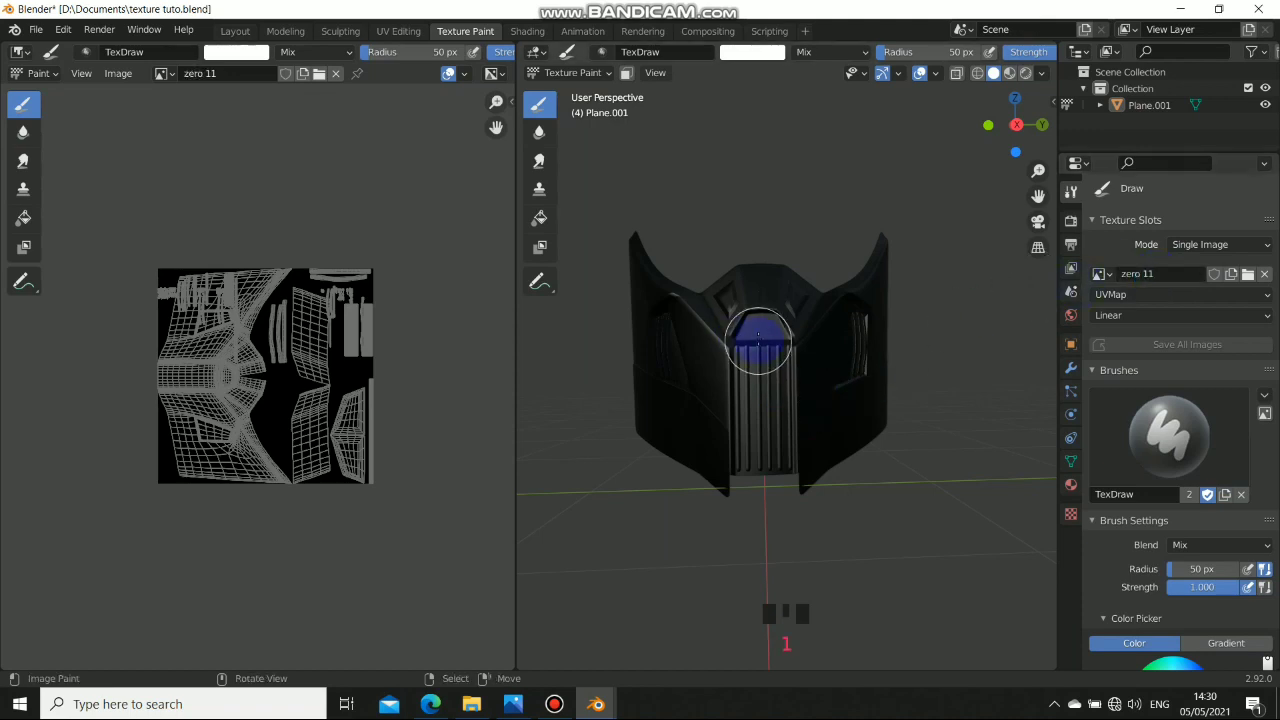
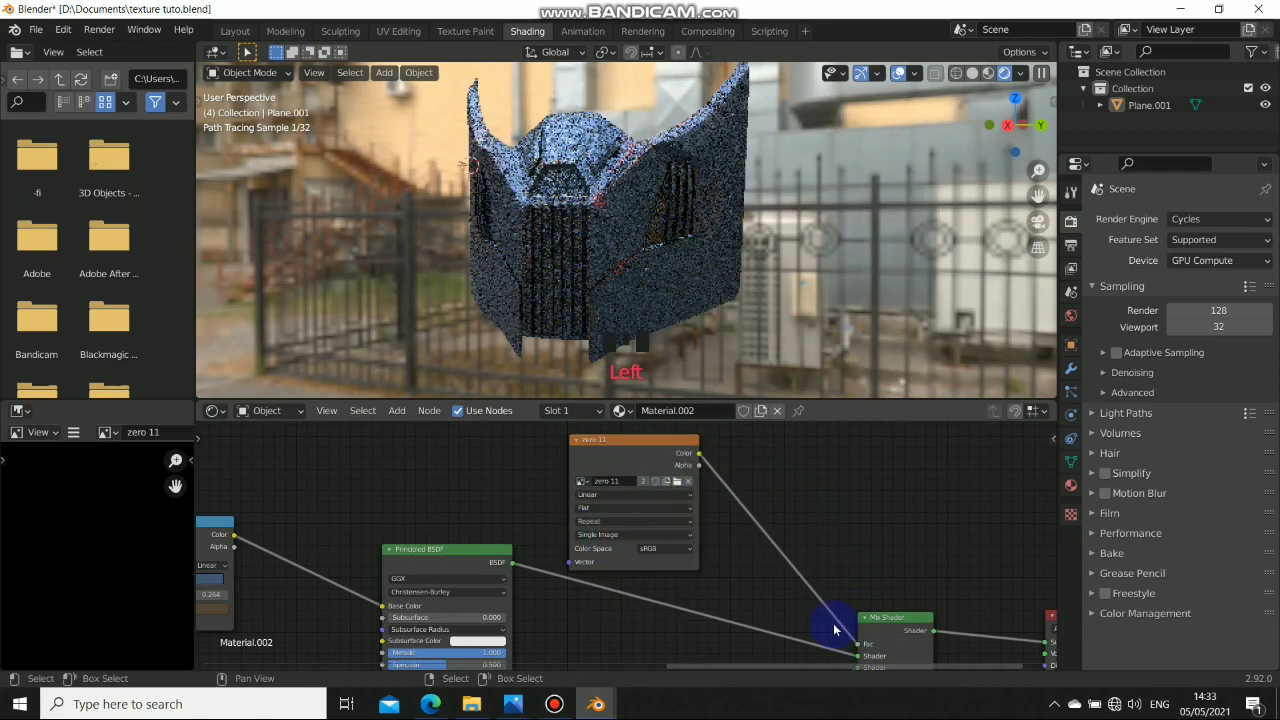
Orbit and zoom around the mask, looking down into it, to inspect the spotted render.
drag(649, 181, 665, 192)
scroll(up, 3)
middle_click(672, 188)
scroll(down, 3)
drag(737, 179, 620, 266)
scroll(down, 3)
drag(561, 270, 603, 267)
drag(561, 285, 630, 254)
scroll(up, 3)
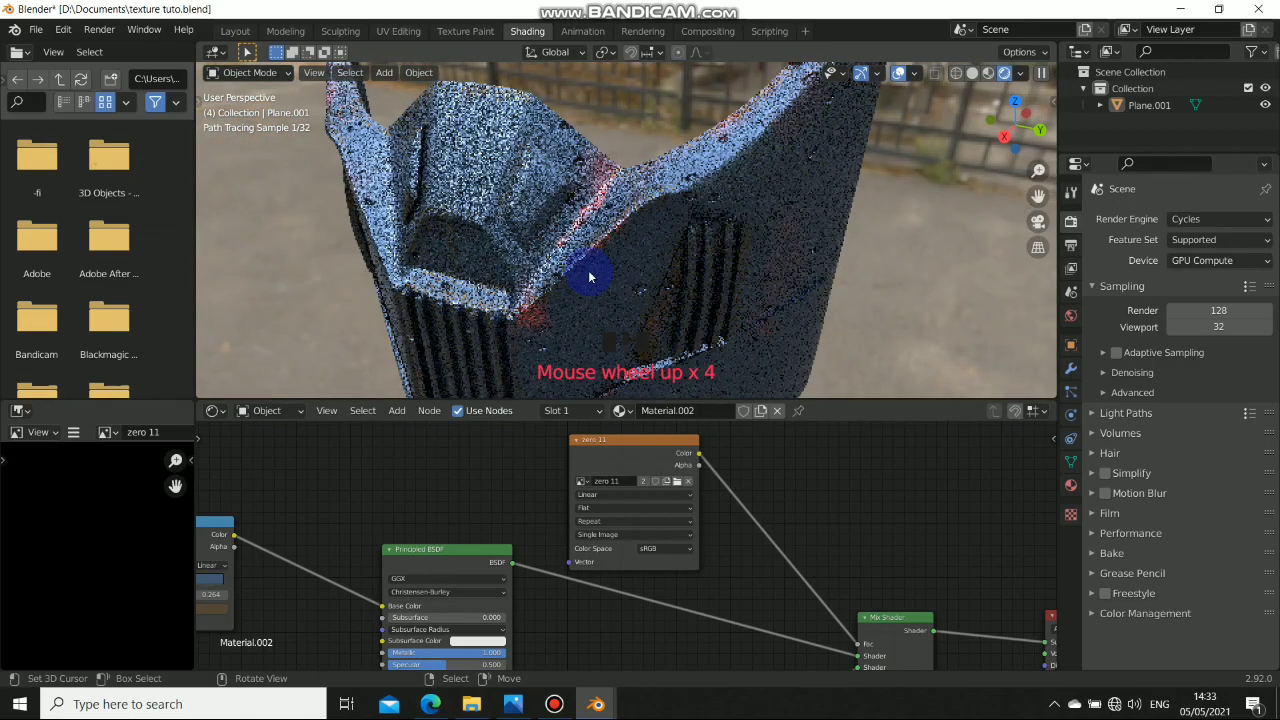
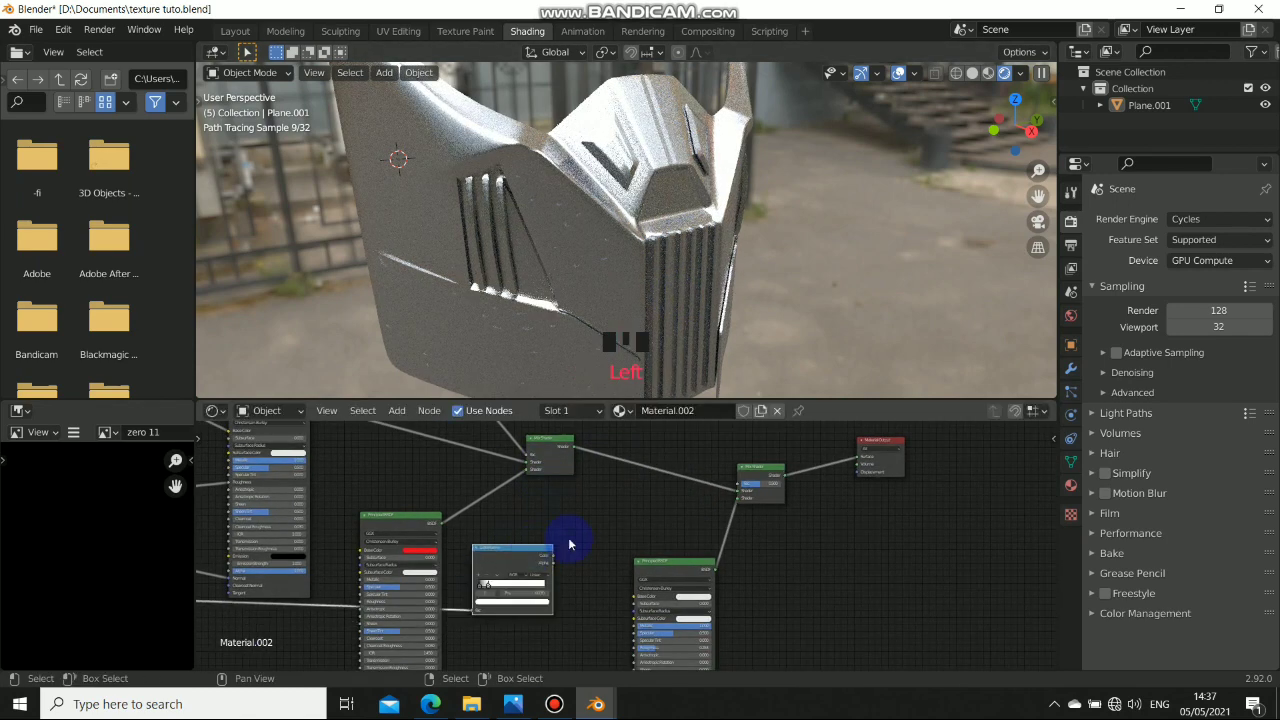
Finish wiring the Invert node so the mask renders dark blue with light specks, then check the dented side.
click(655, 523)
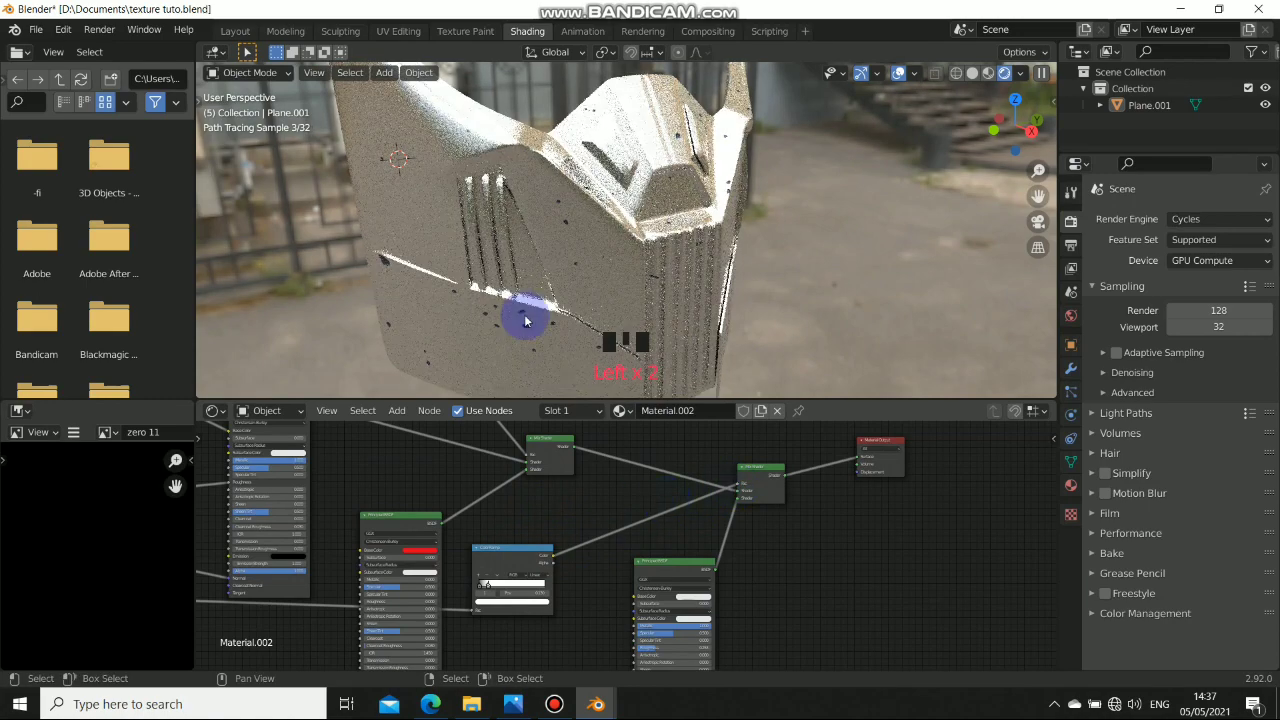
drag(584, 237, 646, 508)
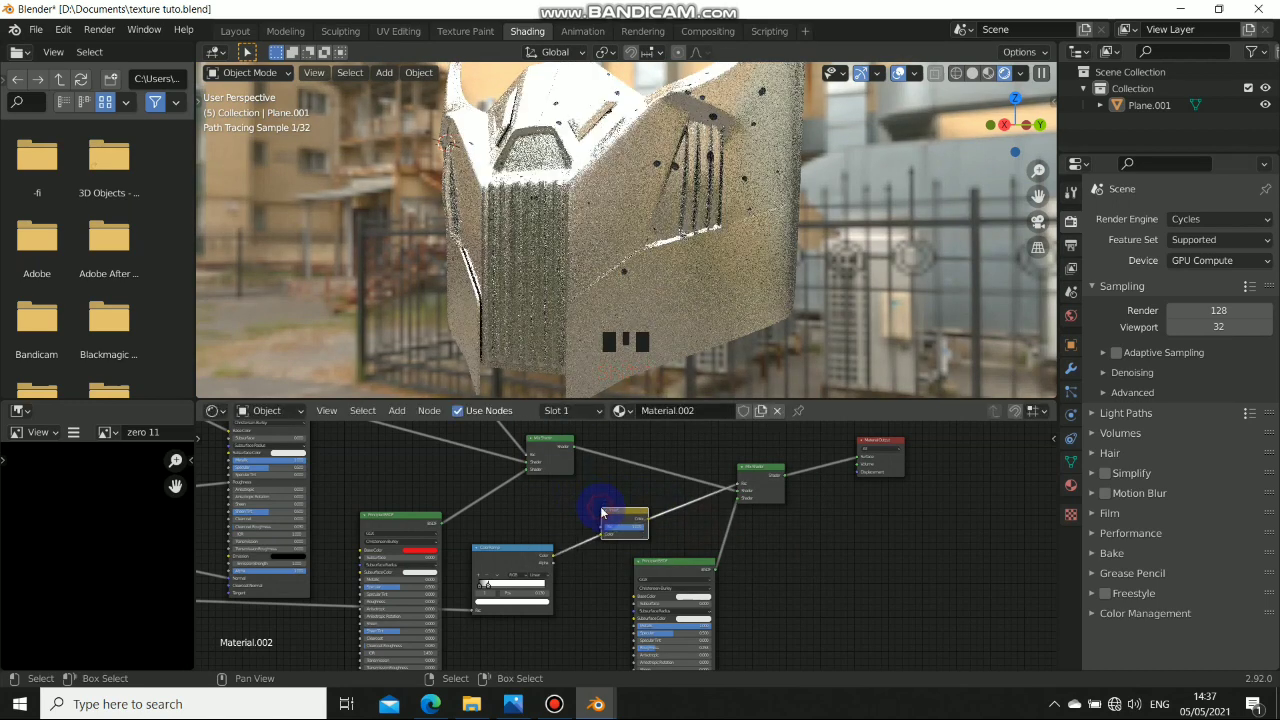
drag(733, 186, 573, 283)
scroll(up, 3)
scroll(up, 3)
drag(596, 275, 809, 170)
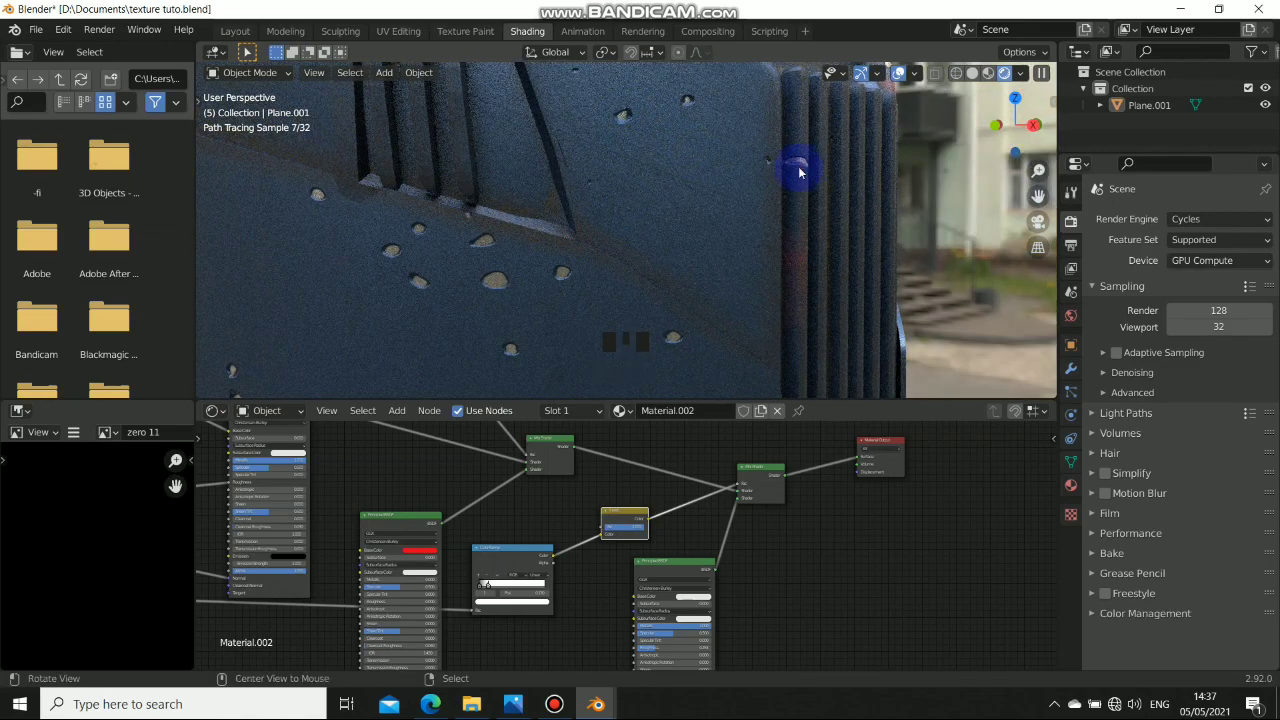
drag(797, 170, 659, 246)
Orbit and zoom around the mask's vented side to inspect the speckled surface.
scroll(down, 3)
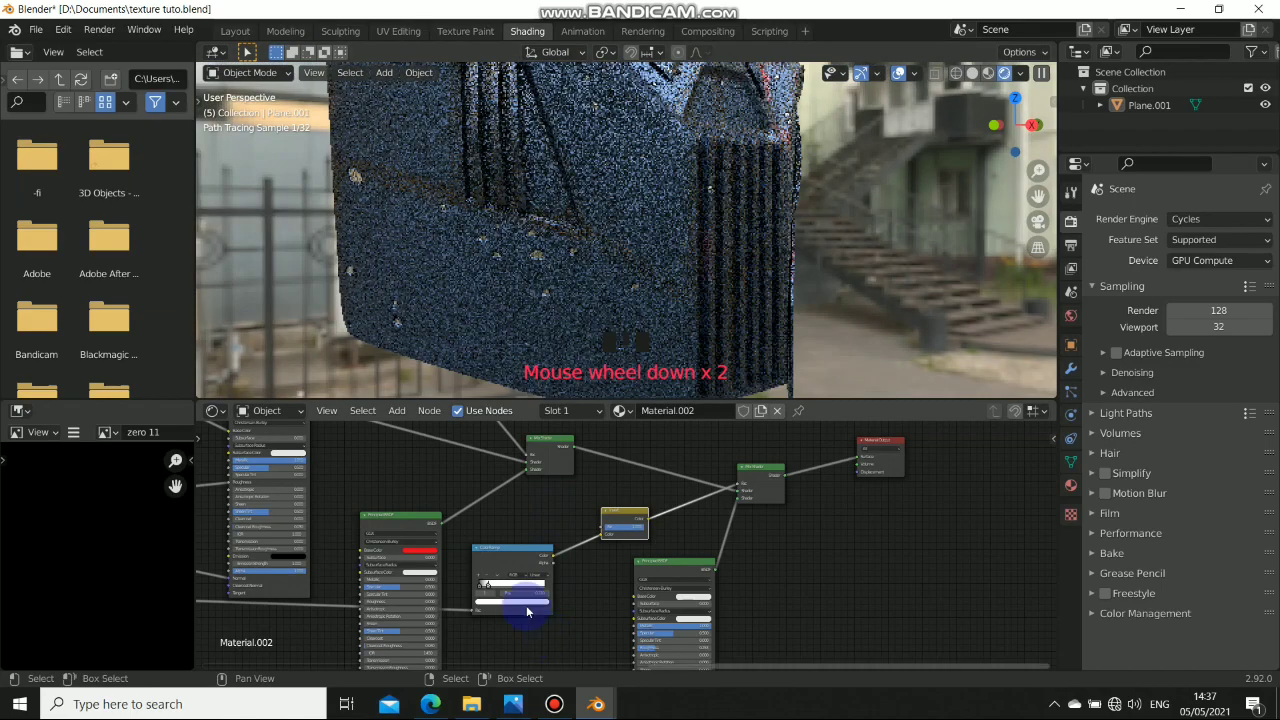
scroll(up, 3)
middle_click(725, 467)
scroll(up, 3)
drag(666, 518, 689, 516)
drag(689, 516, 692, 556)
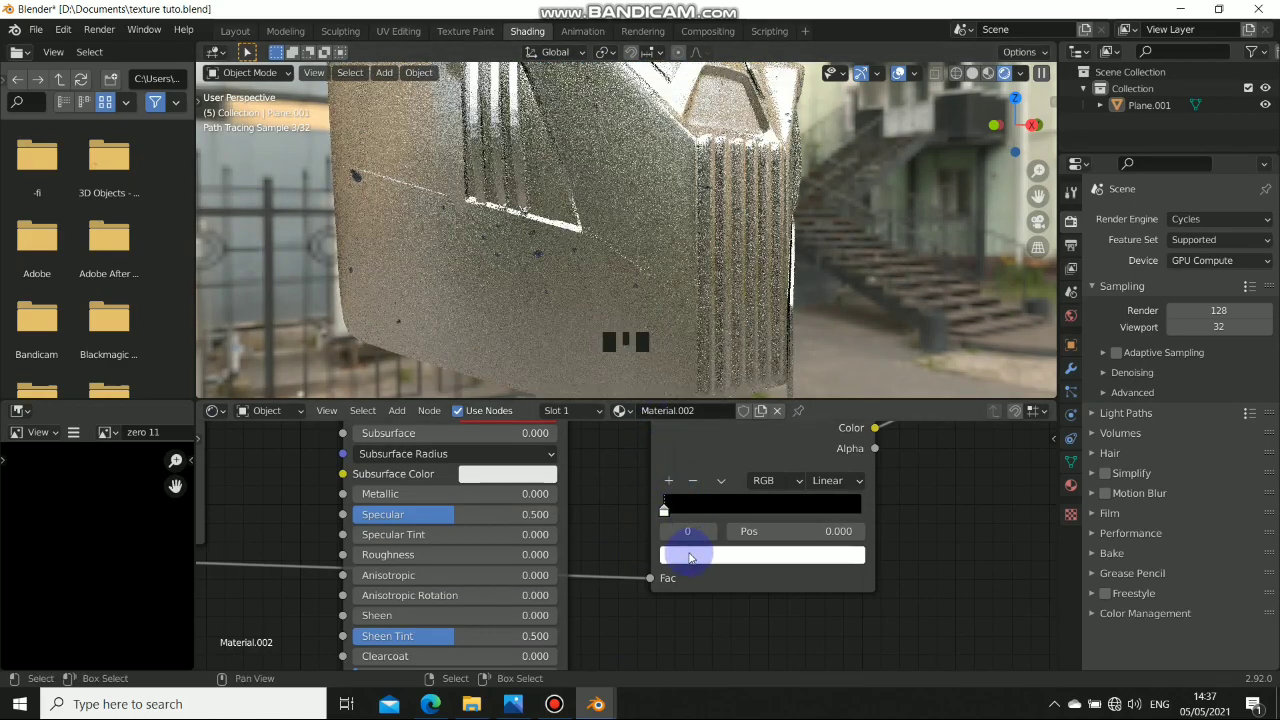
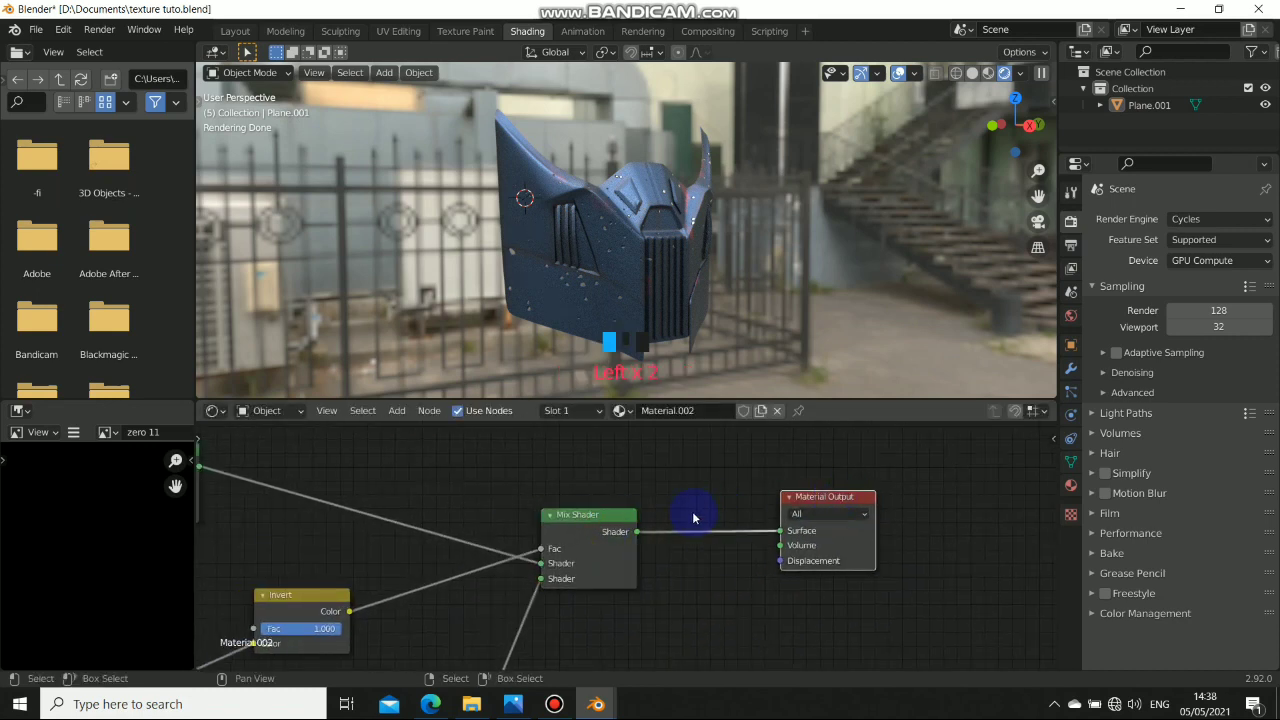
drag(630, 229, 627, 223)
scroll(up, 3)
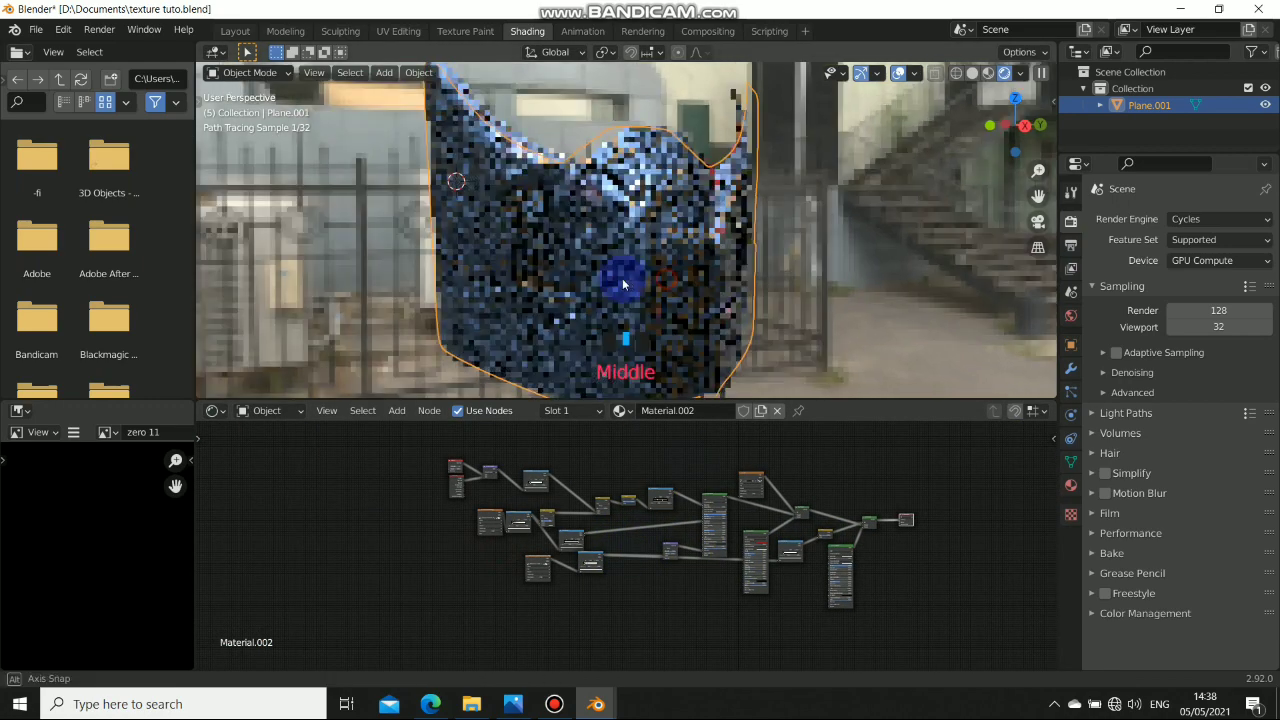